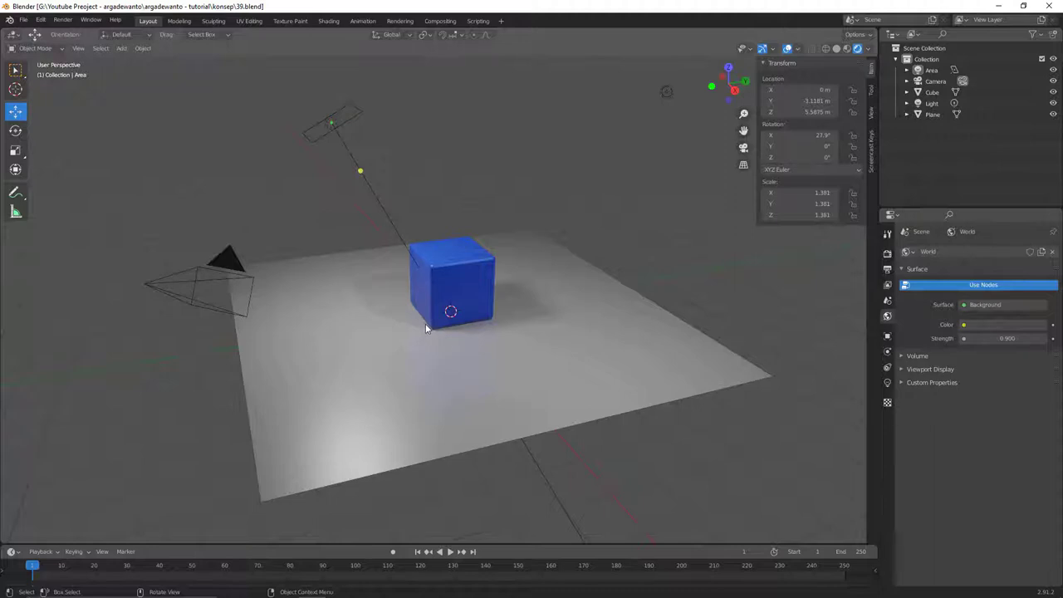
- Orbit the viewport around the camera, area light and blue cube to find the camera
middle_click(436, 319)
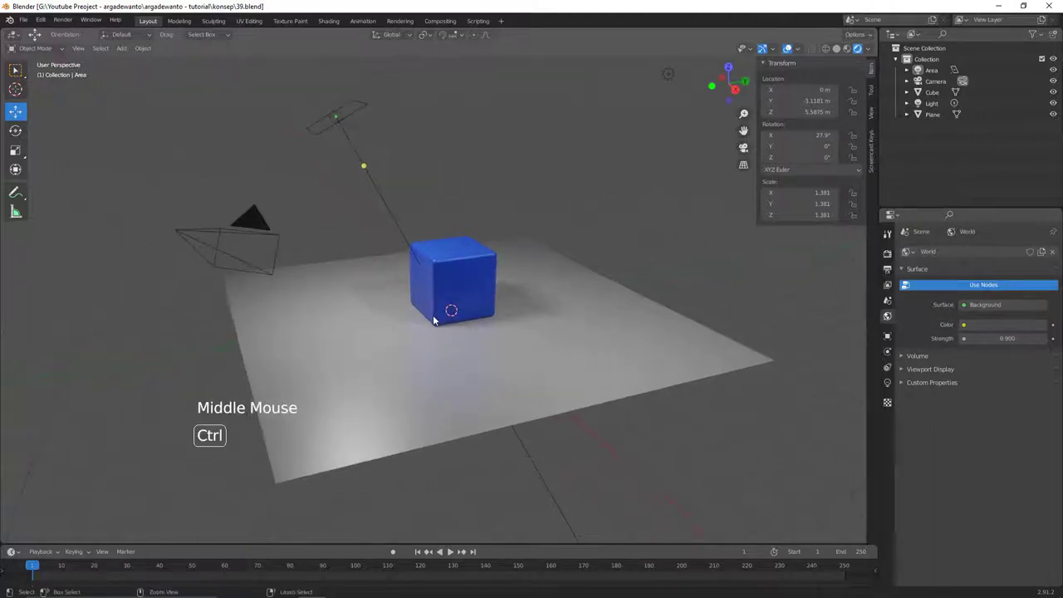
middle_click(441, 315)
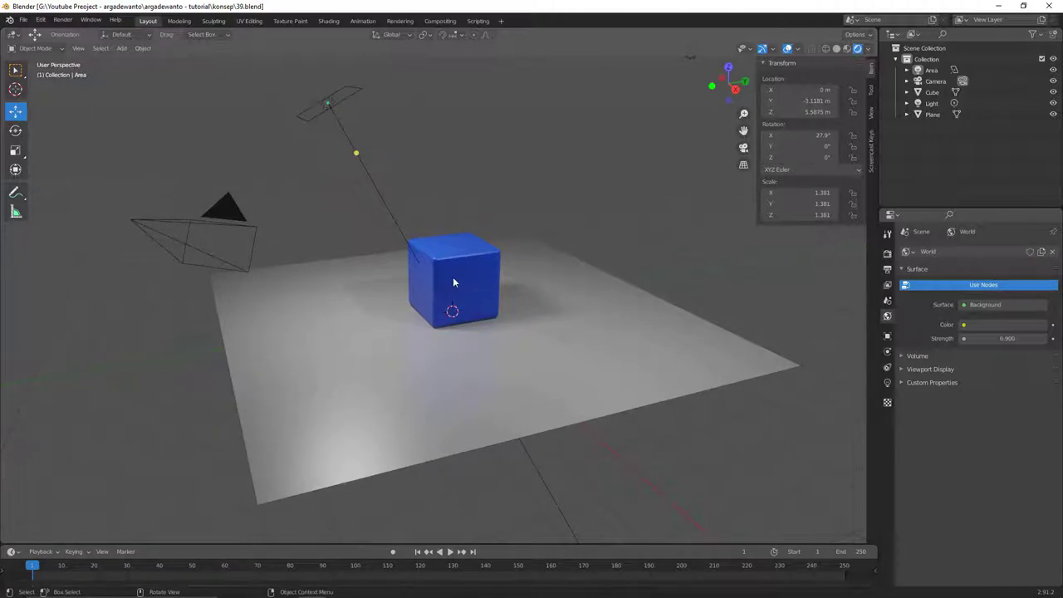
middle_click(455, 296)
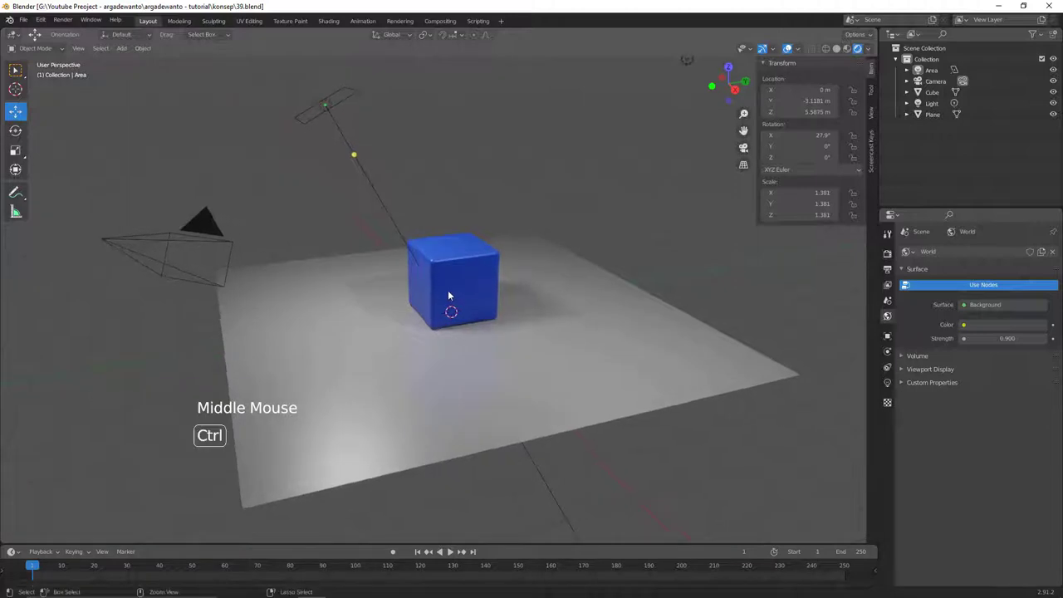
middle_click(449, 295)
- Select the camera and move it to a higher spot above the blue cube
left_click(204, 243)
key("g")
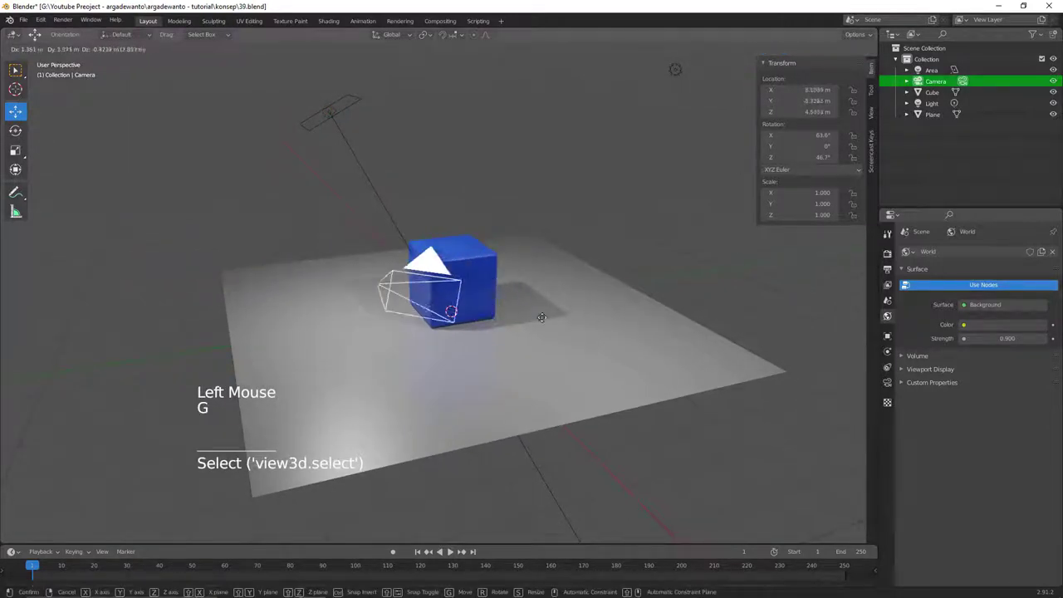
middle_click(380, 311)
middle_click(358, 323)
middle_click(388, 324)
key("g")
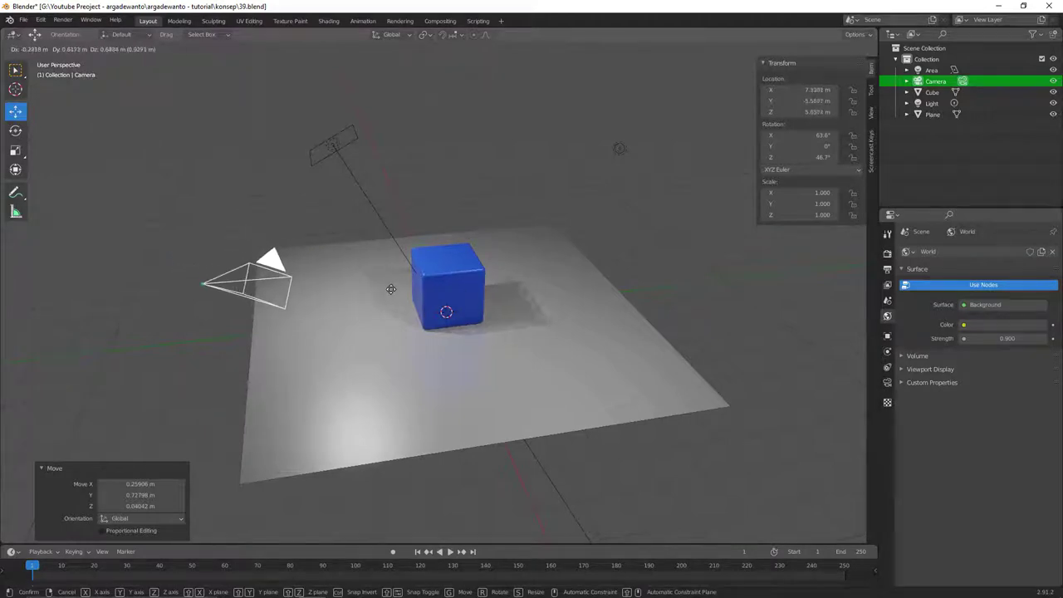
- Inspect the camera's new placement from several angles, then deselect it
middle_click(409, 299)
middle_click(430, 280)
middle_click(441, 285)
middle_click(453, 288)
middle_click(473, 286)
middle_click(473, 296)
middle_click(456, 309)
middle_click(436, 309)
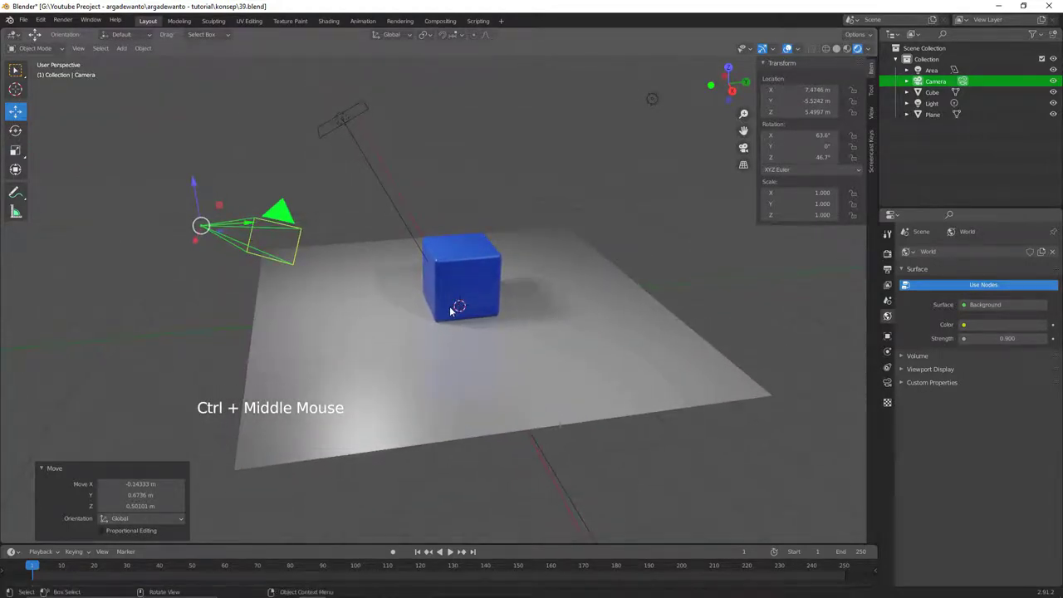
key("alt+a")
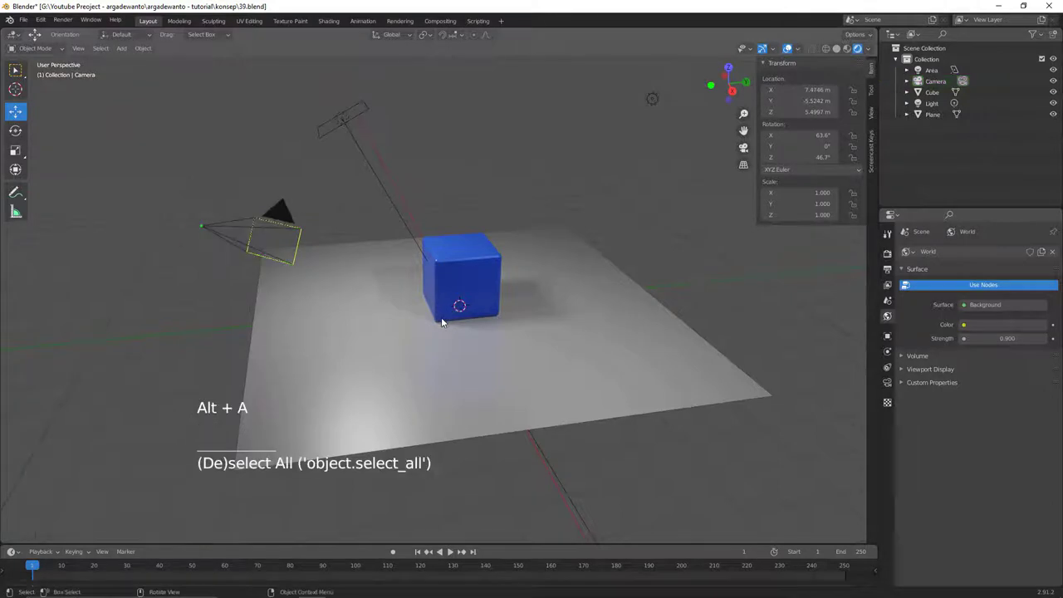
- Add a Plain Axes Empty, scaled to about 2.42 and raised to roughly 2.02 m above the cube
key("shift+a")
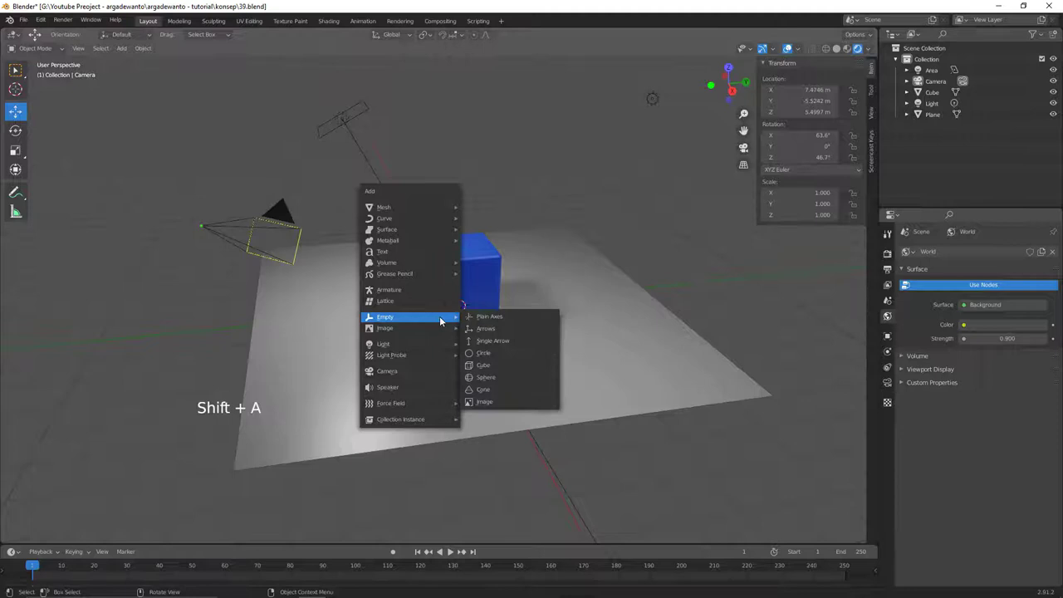
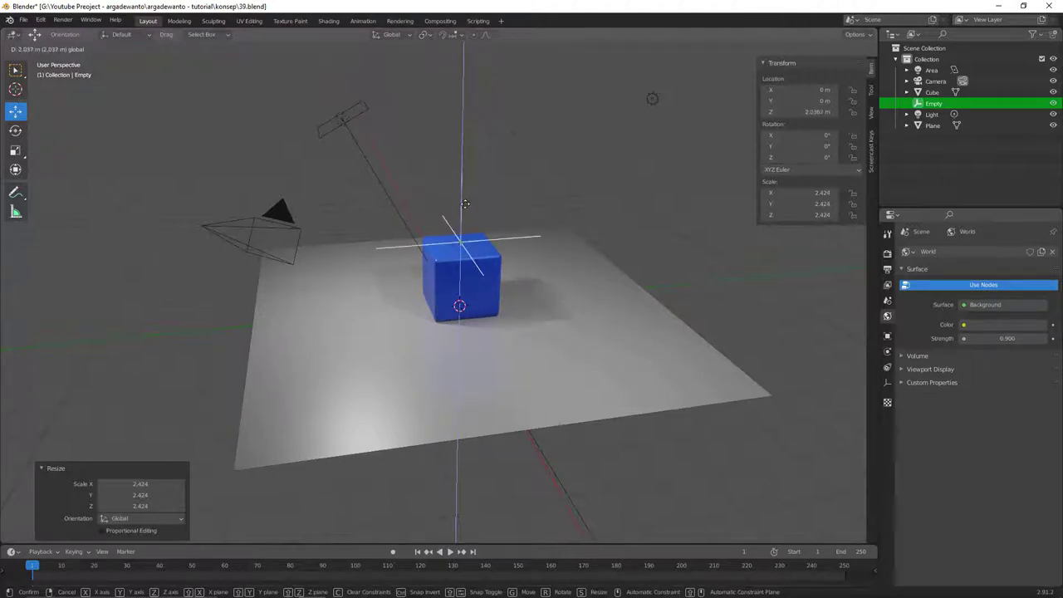
middle_click(472, 227)
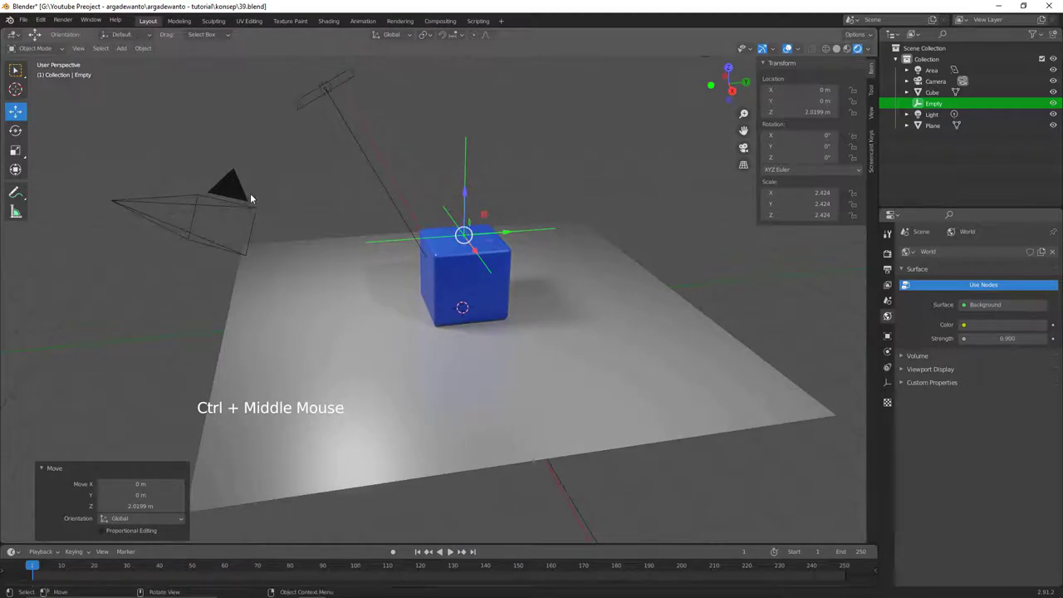
- Add a Track To constraint to the camera with the Empty as its target
left_click(244, 190)
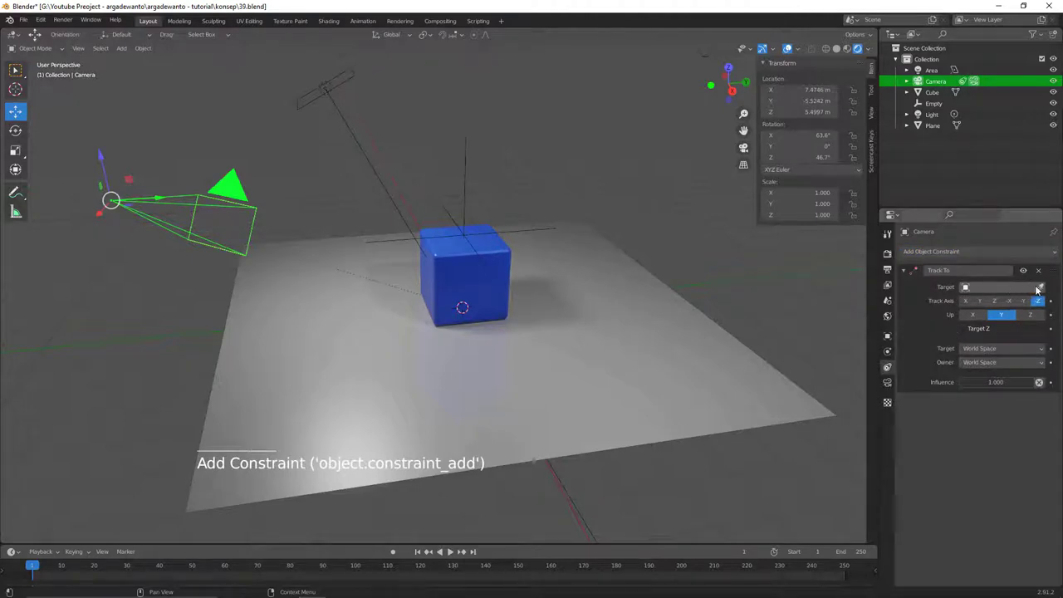
left_click(1041, 290)
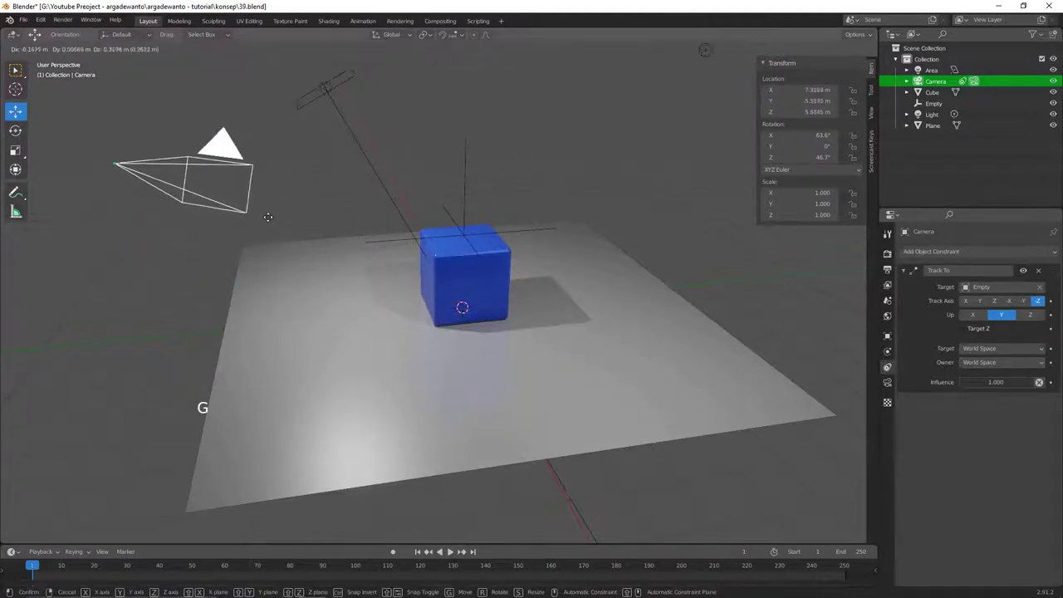
- Move the camera to test tracking, then start dragging the Empty along Y
key("g")
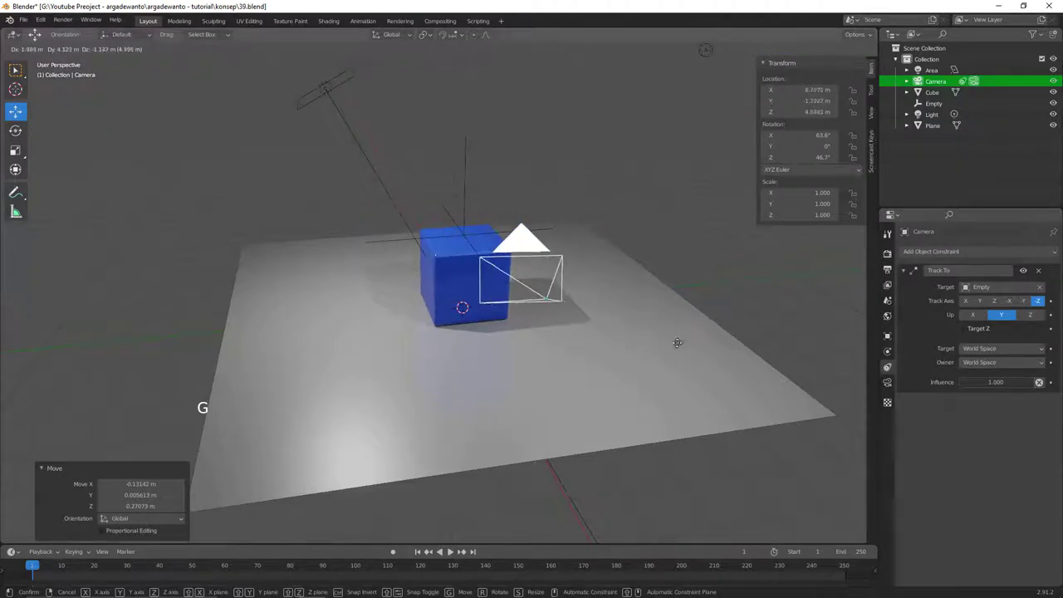
middle_click(499, 312)
middle_click(493, 308)
middle_click(447, 254)
- Drop the Empty back into the blue cube at about Y -0.04 m, Z 0.35 m
left_click(455, 194)
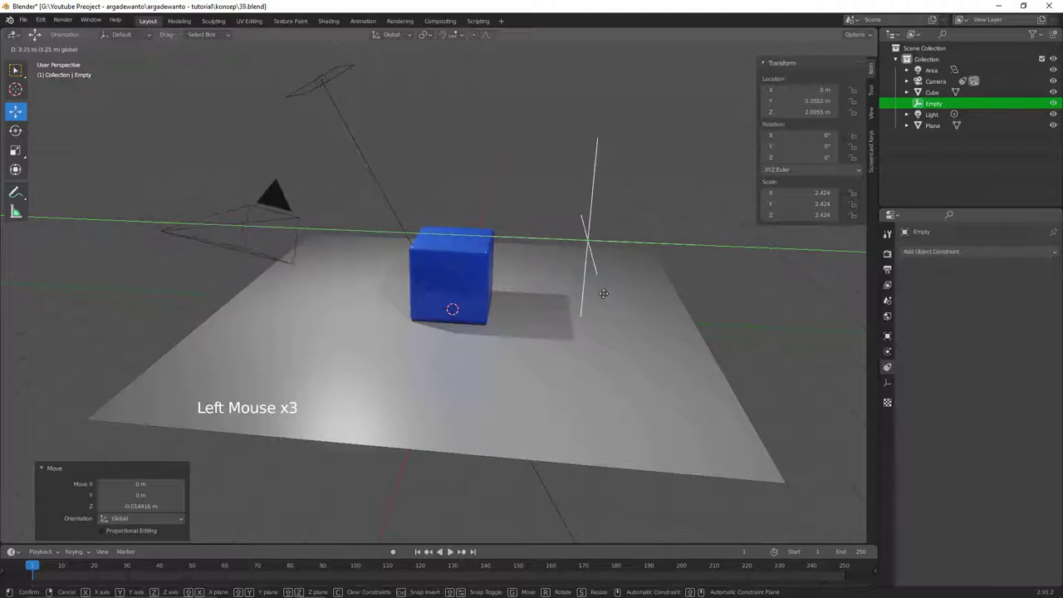
left_click(464, 192)
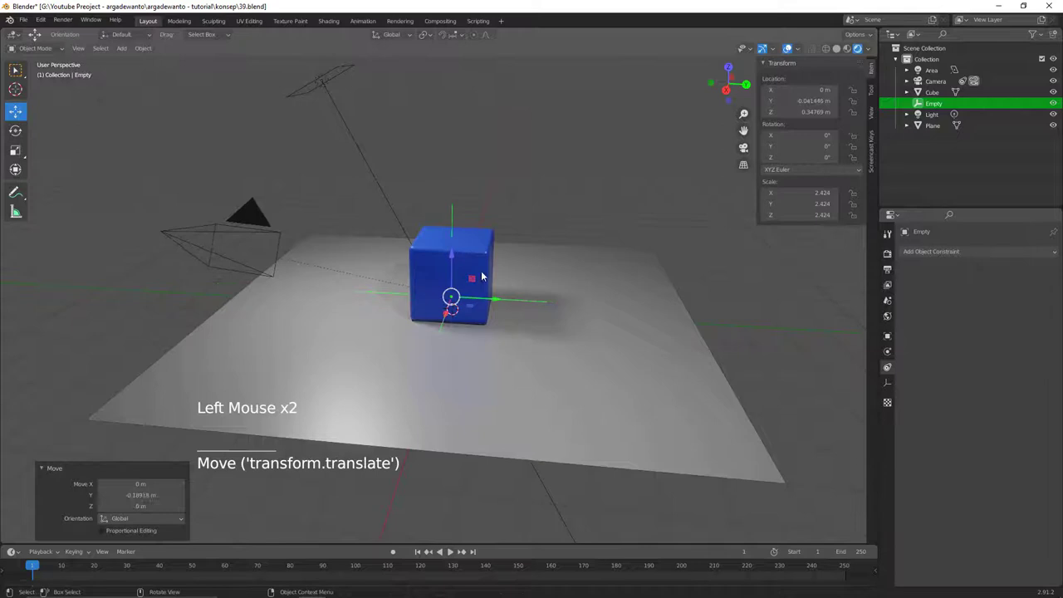
middle_click(470, 257)
middle_click(451, 272)
middle_click(465, 273)
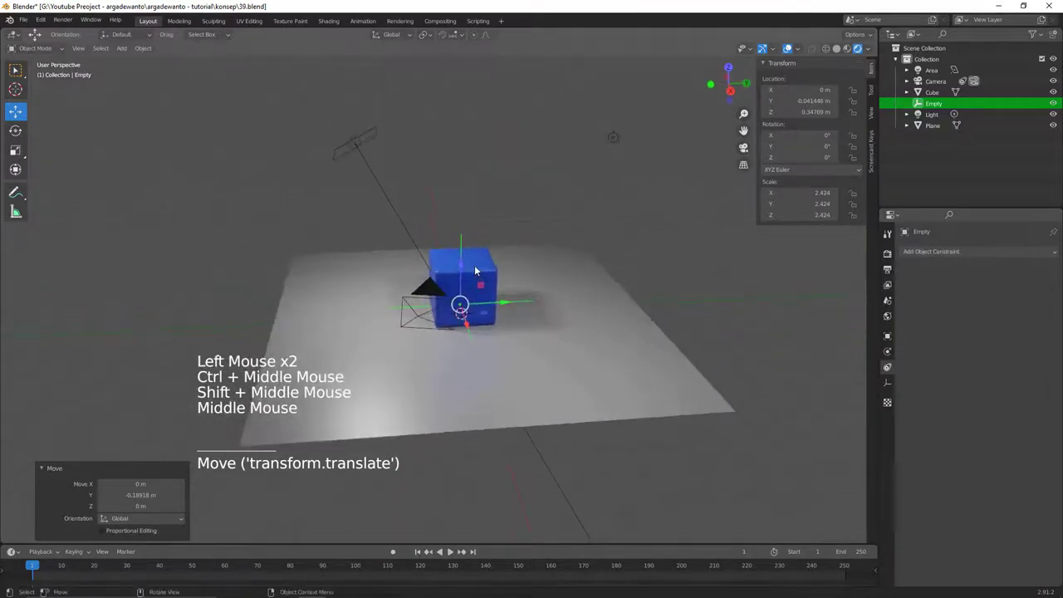
middle_click(480, 250)
middle_click(472, 224)
middle_click(455, 225)
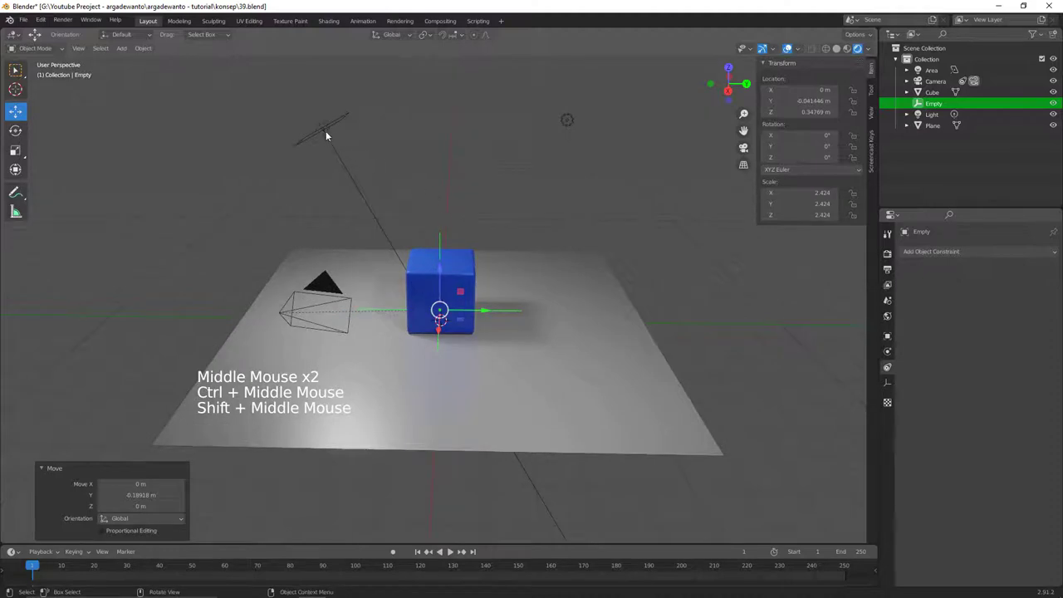
- Select the area light and move it along Y to about -3.22 m
left_click(326, 131)
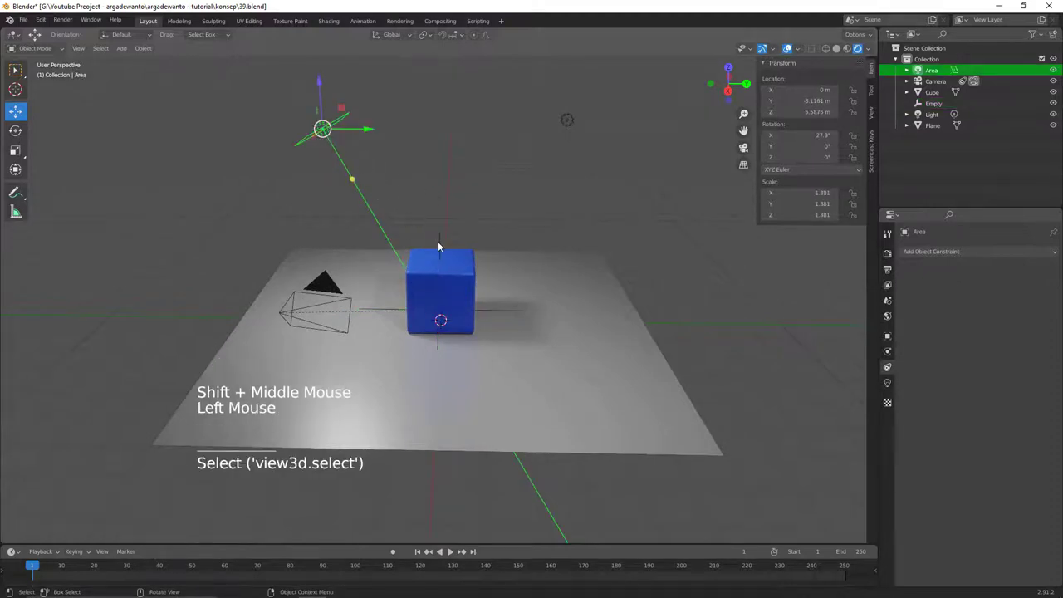
left_click(372, 127)
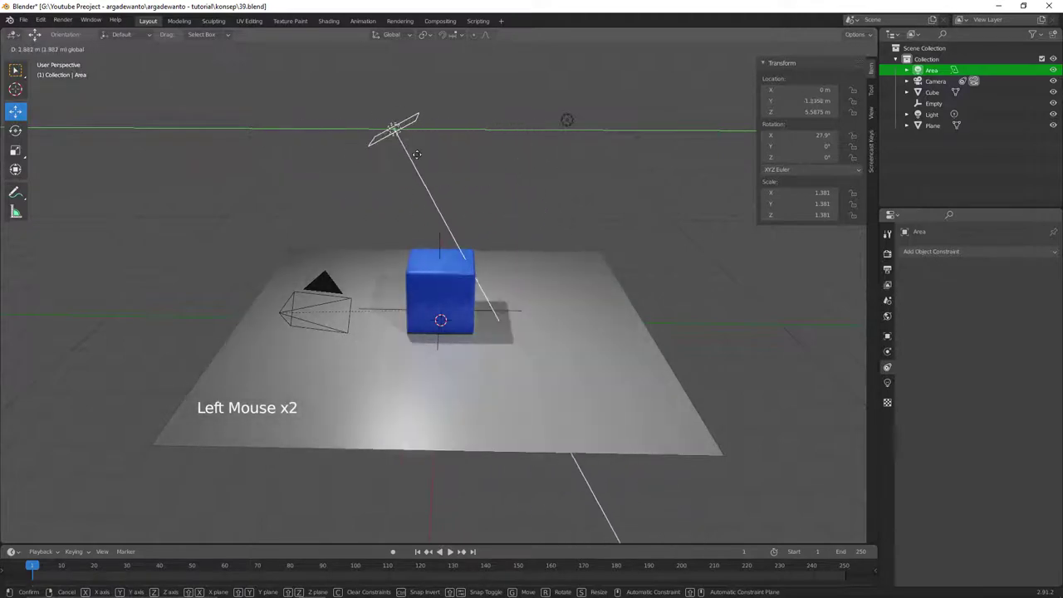
middle_click(444, 191)
middle_click(437, 201)
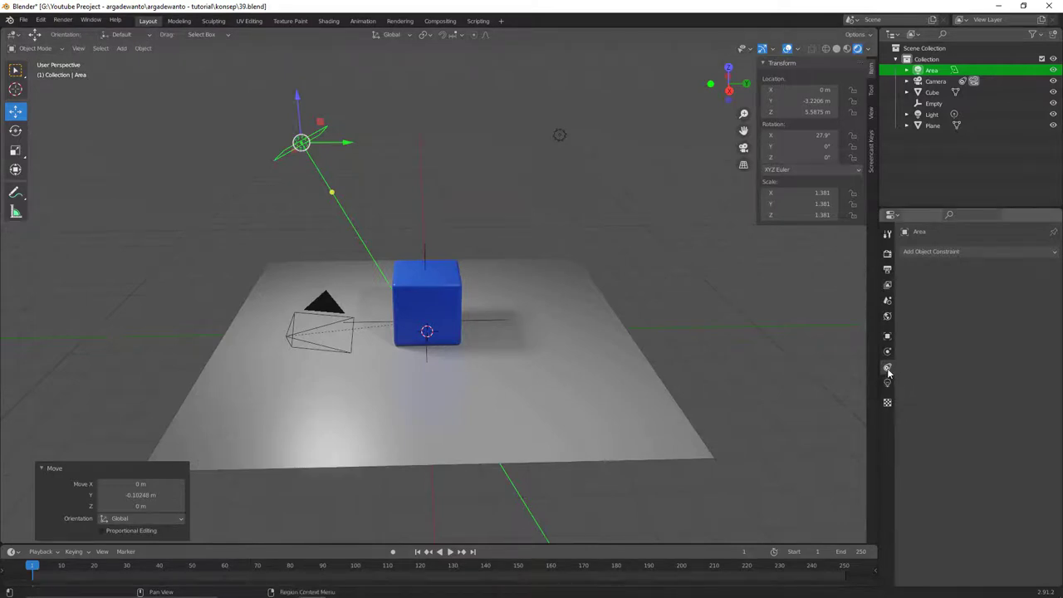
- Give the area light a Track To constraint targeting the Empty
left_click(890, 372)
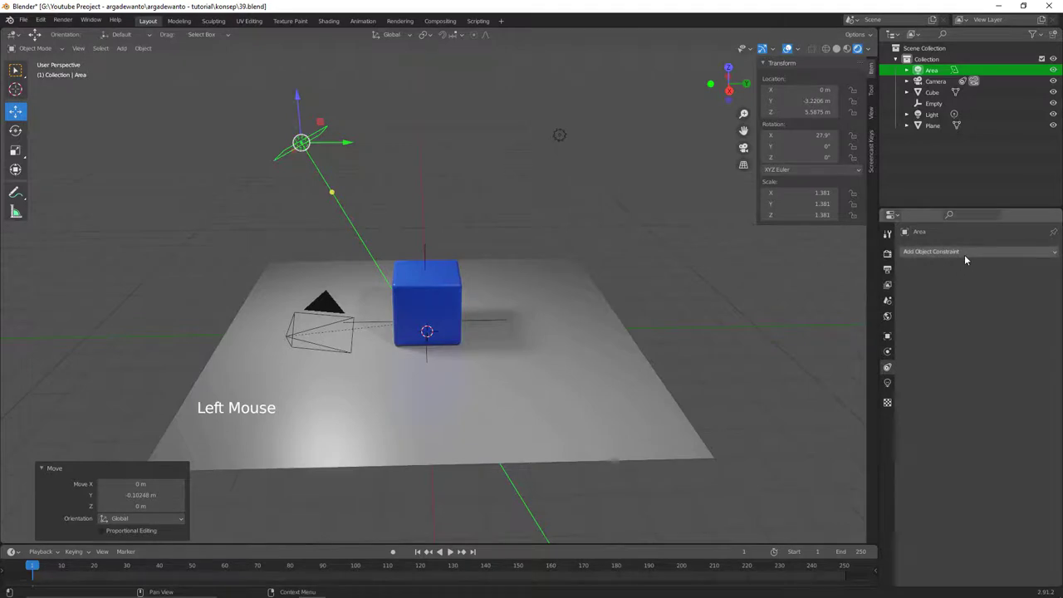
left_click(981, 253)
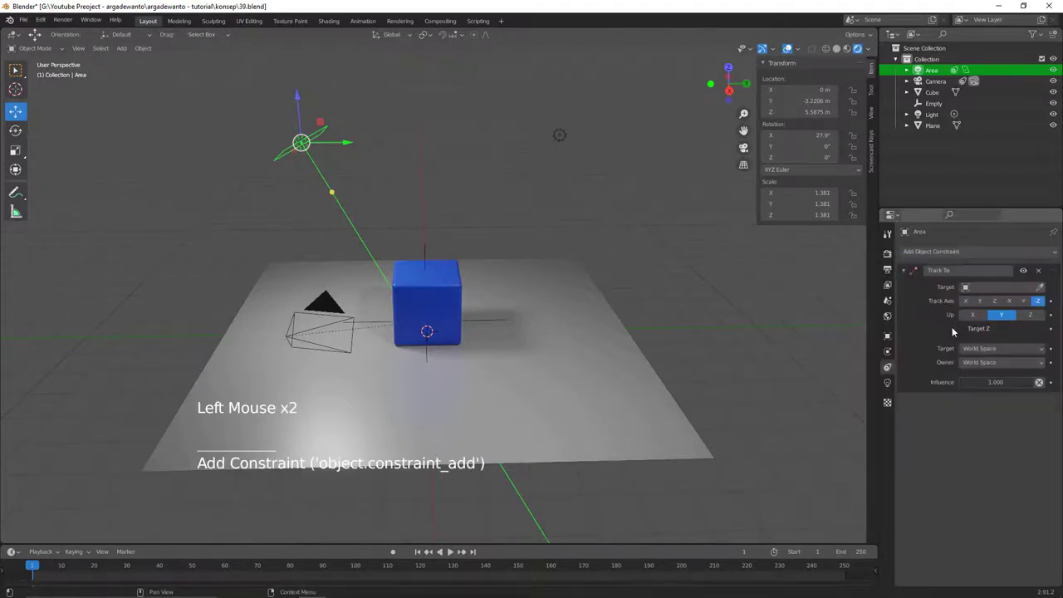
left_click(1016, 288)
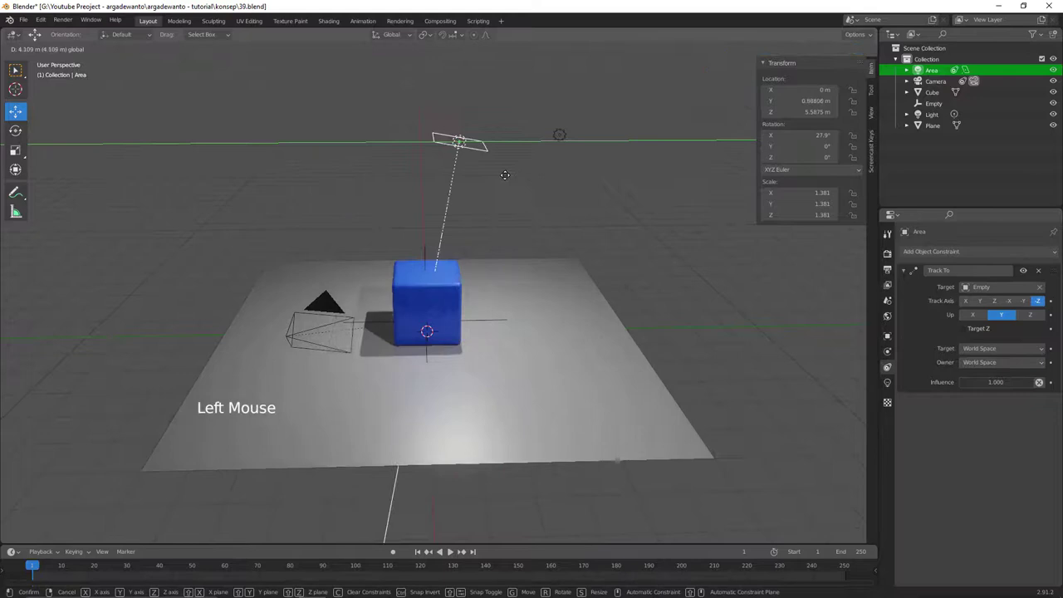
- Move the area light out to about Y 5.06 m, Z 3.53 m while it stays aimed at the Empty
middle_click(521, 255)
key("g")
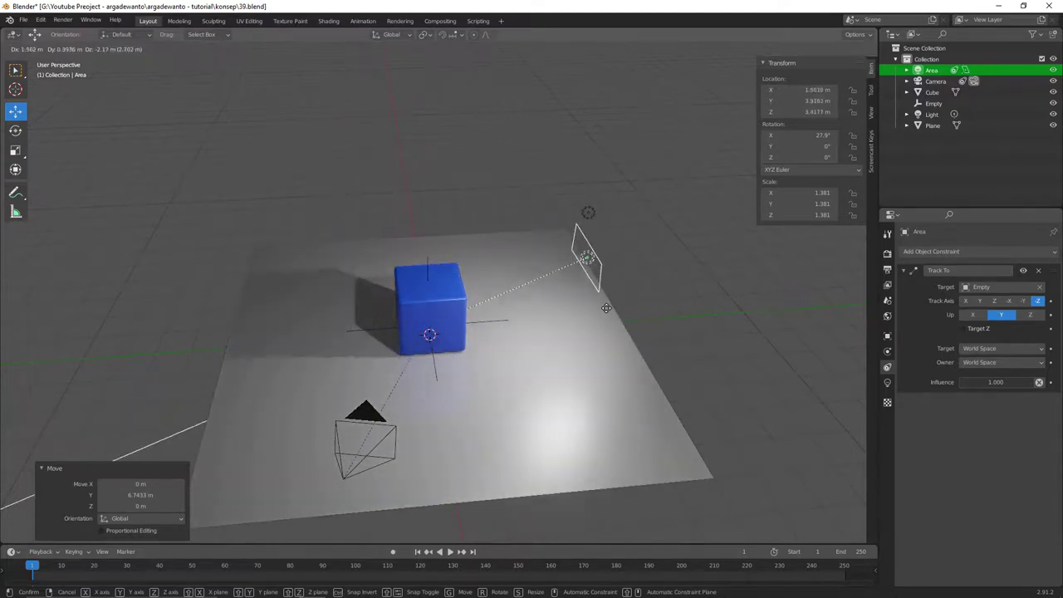
middle_click(524, 269)
middle_click(506, 265)
middle_click(521, 264)
- Orbit the scene to check the light keeps pointing at the Empty, then select the camera
middle_click(533, 250)
middle_click(530, 262)
middle_click(538, 269)
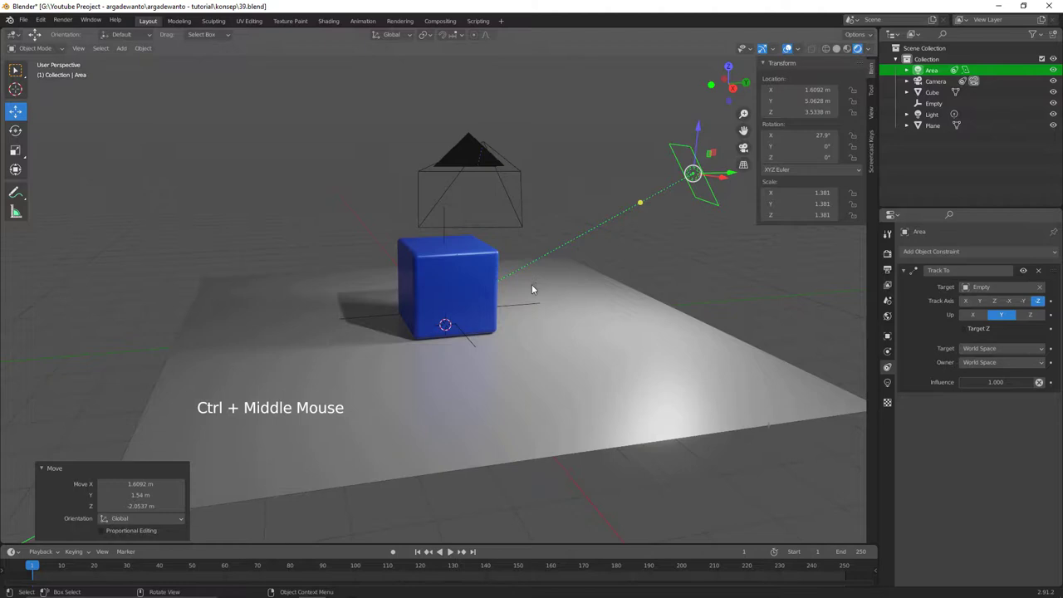
middle_click(525, 298)
middle_click(502, 297)
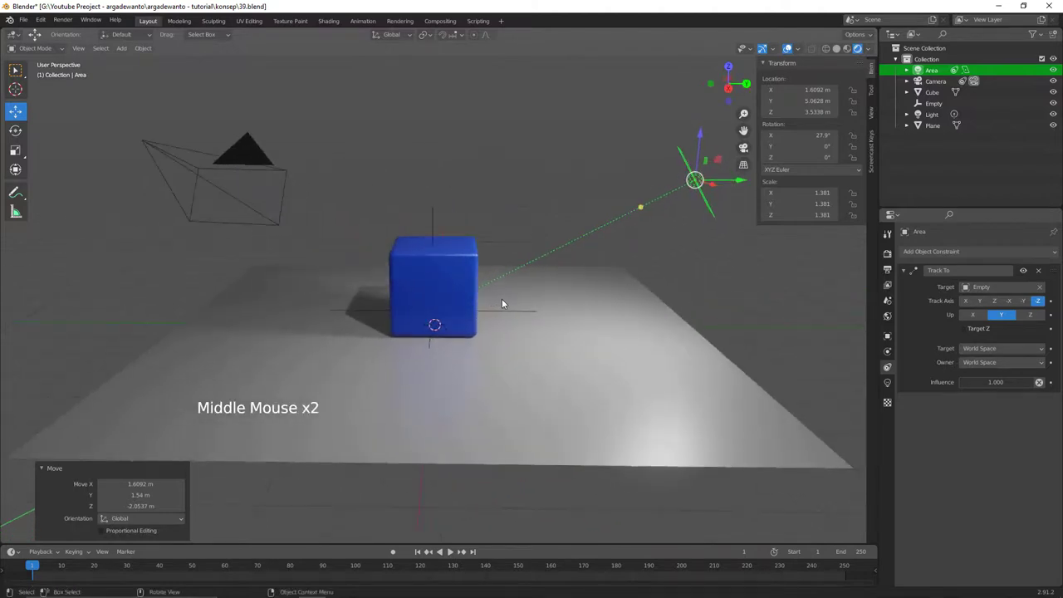
middle_click(288, 231)
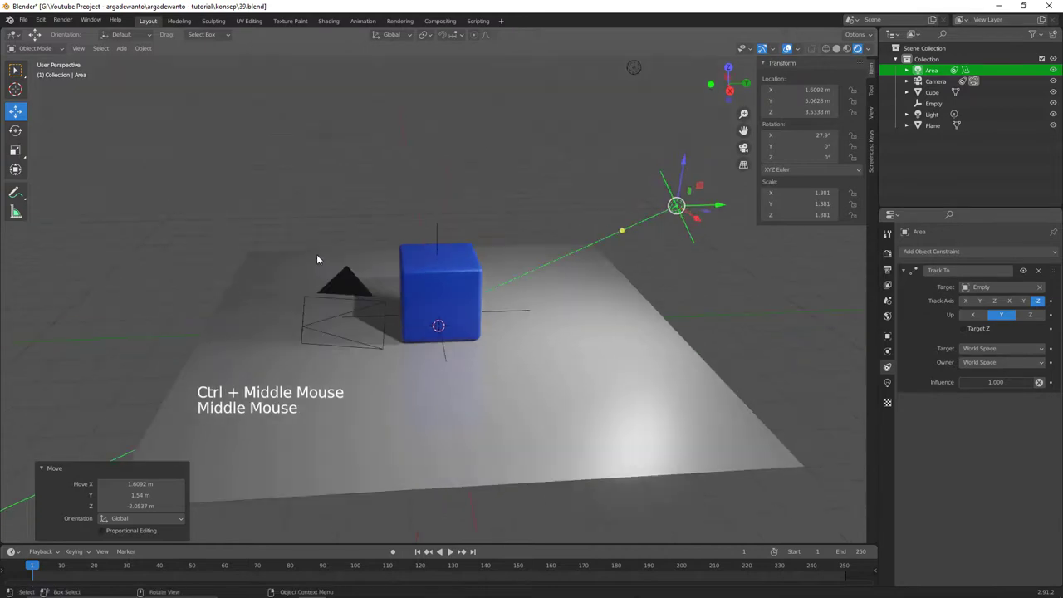
- Move the camera to about X 8.14 m, Y -2.92 m, Z 5.58 m, still tracking the Empty
left_click(353, 287)
key("g")
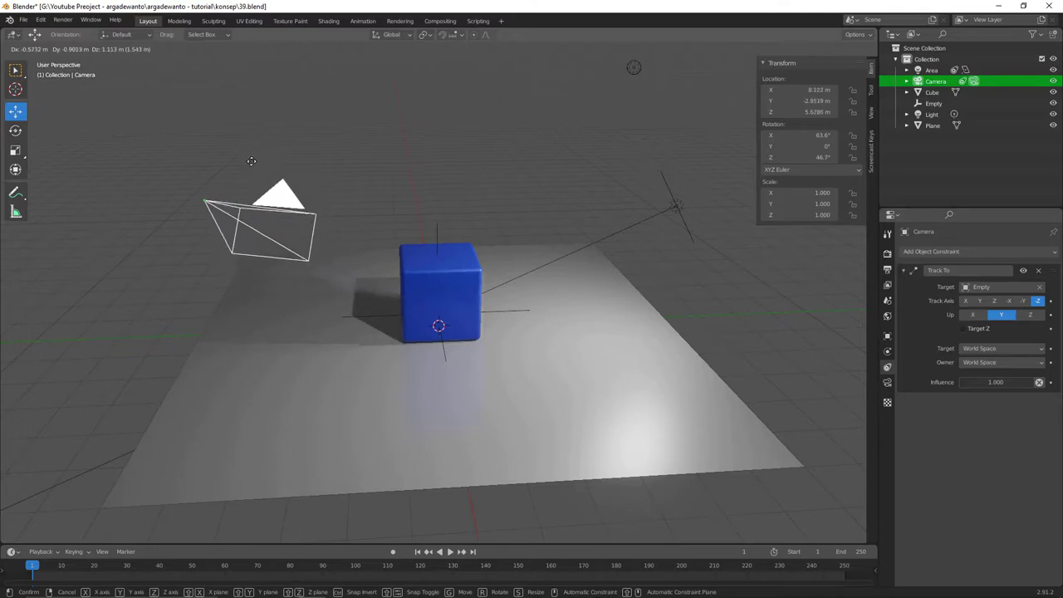
middle_click(359, 235)
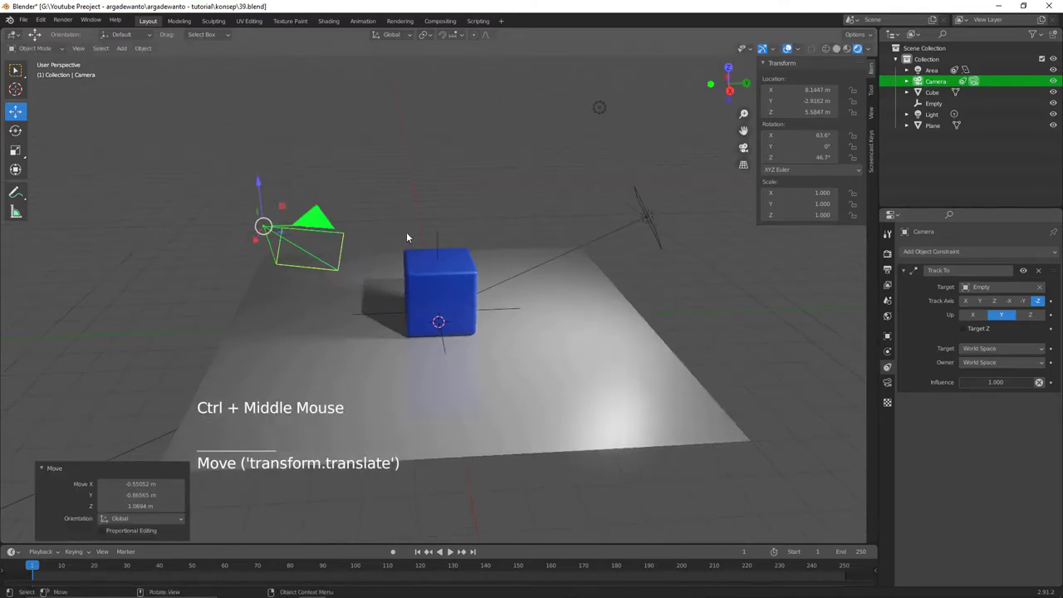
middle_click(409, 234)
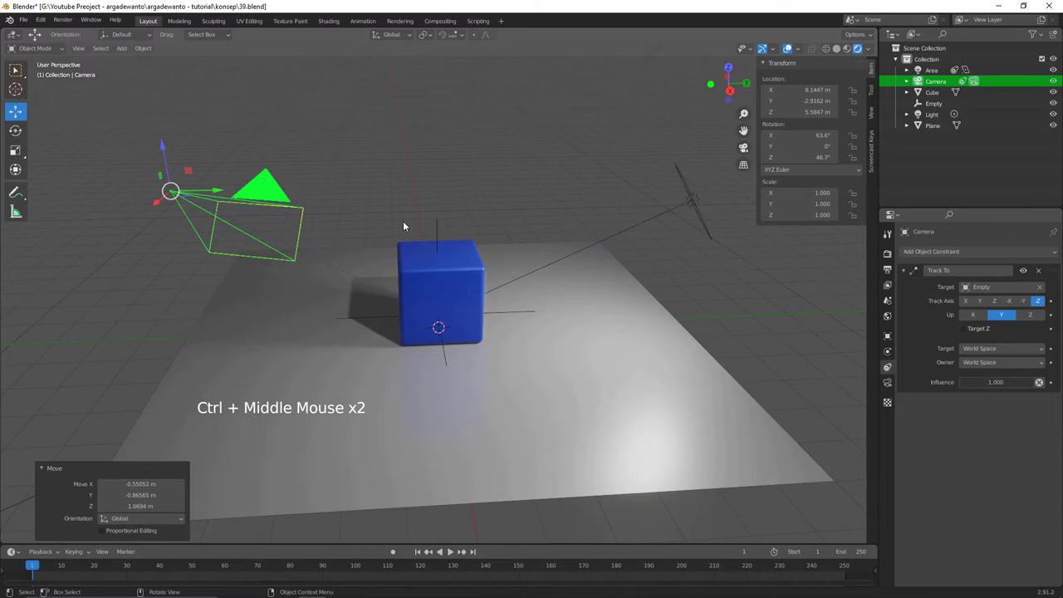